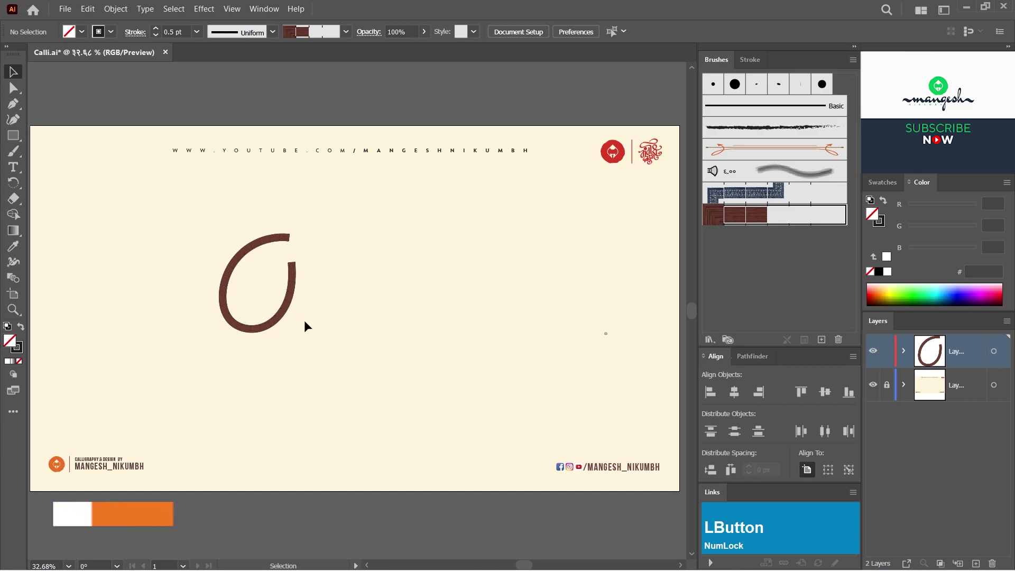
# Delete the trial brown curve so the cream poster is empty again
pyautogui.press('Delete')
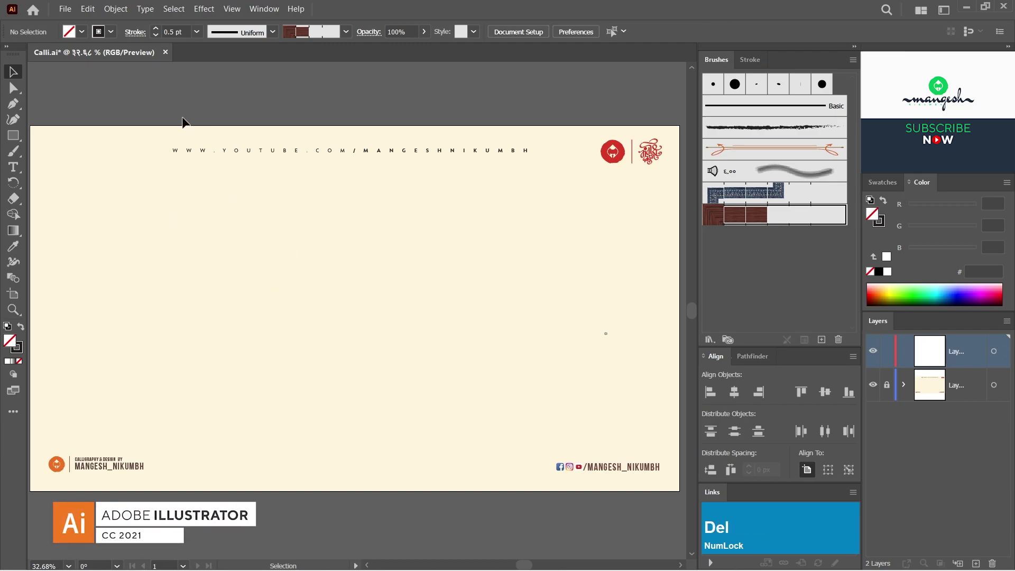
# Brush the word माझा in textured brown strokes and tidy its headline bar endpoint
pyautogui.click(21, 154)
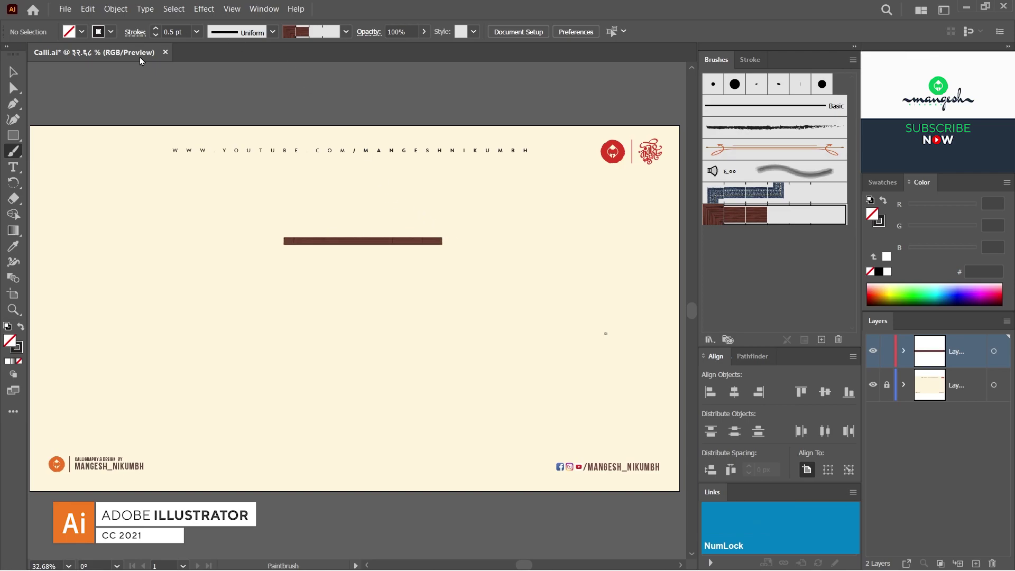
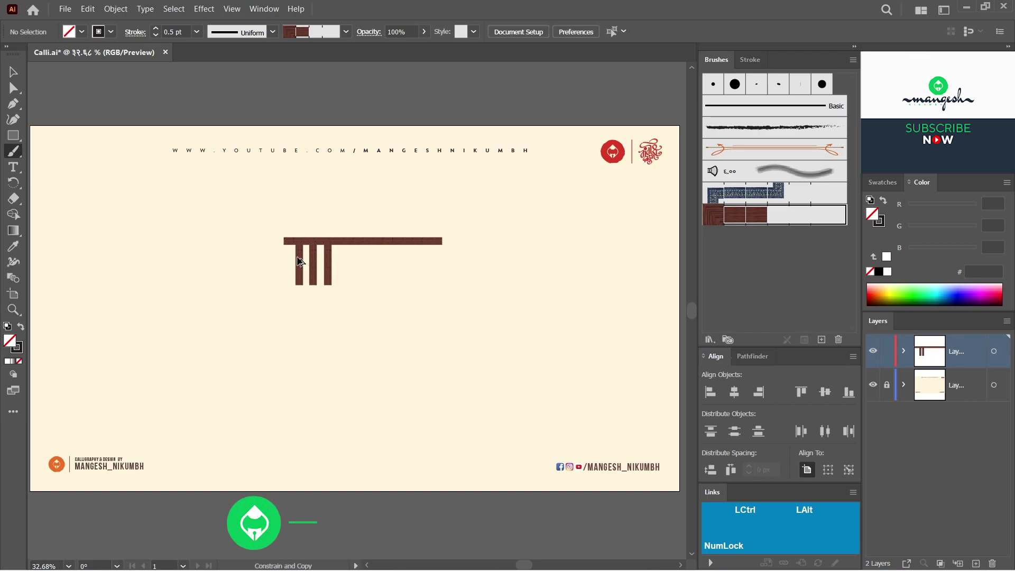
pyautogui.press('a')
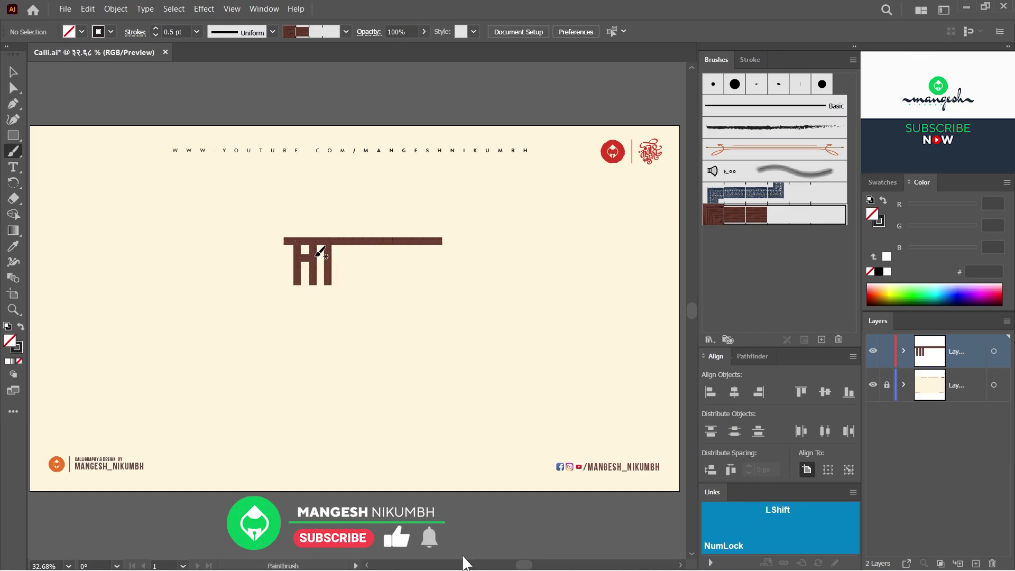
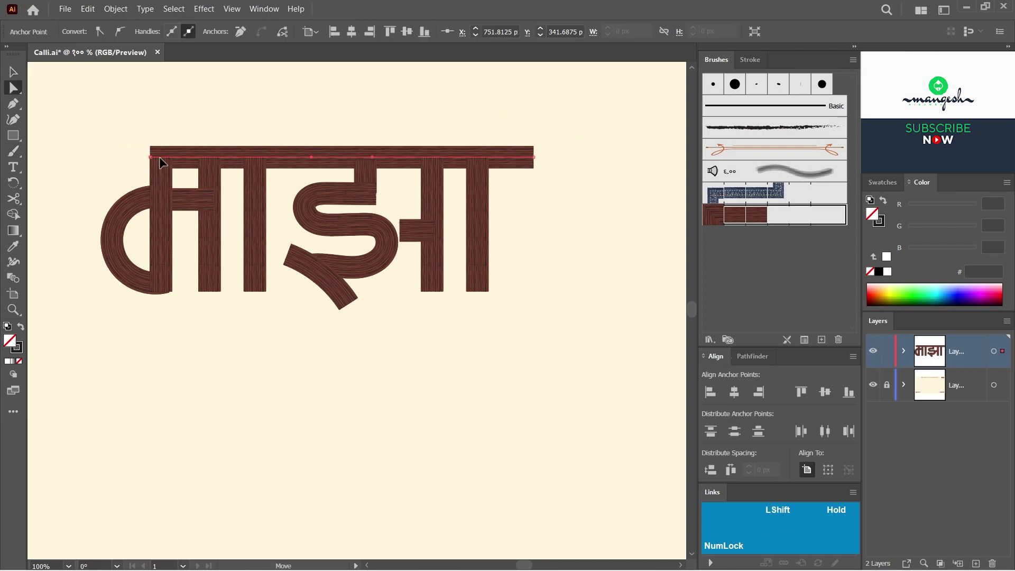
pyautogui.click(270, 130)
pyautogui.write('--')
pyautogui.press('space')
pyautogui.click(354, 309)
pyautogui.press('ctrl+z')
pyautogui.write('zv')
# Copy the माझा headline bar below and begin the second word's bar and stems
pyautogui.click(392, 154)
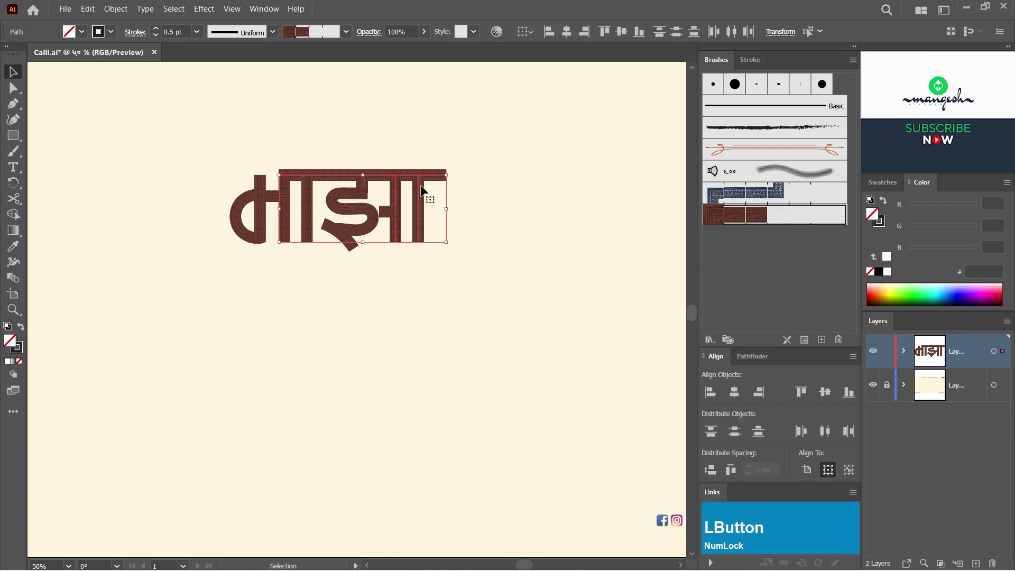
pyautogui.click(424, 188)
pyautogui.click(527, 268)
pyautogui.press('ctrl+=')
pyautogui.press('space')
pyautogui.click(380, 307)
# Brush बाप्पा under माझा with a large curve sweeping around the left of both words
pyautogui.press('space')
pyautogui.click(519, 299)
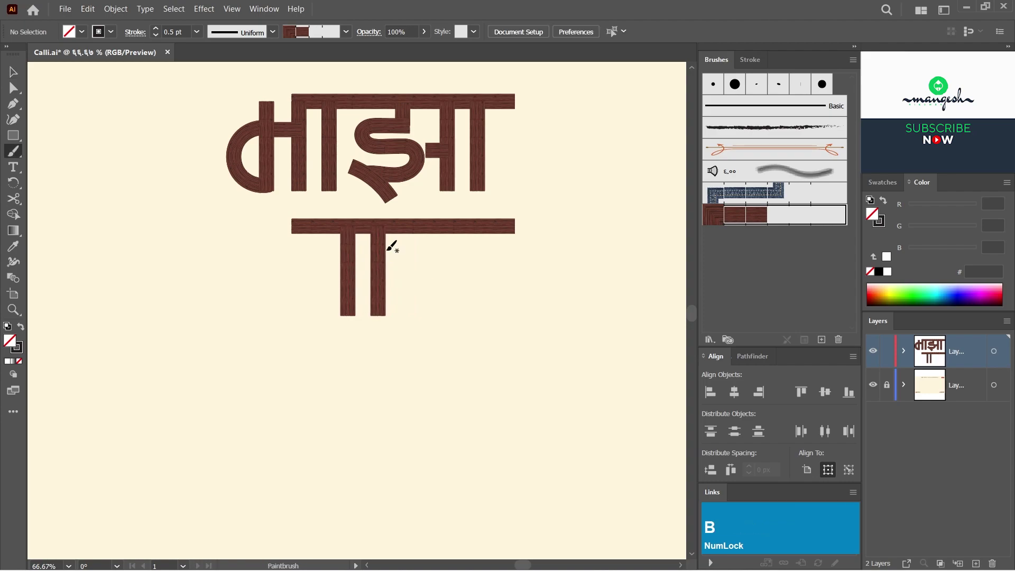
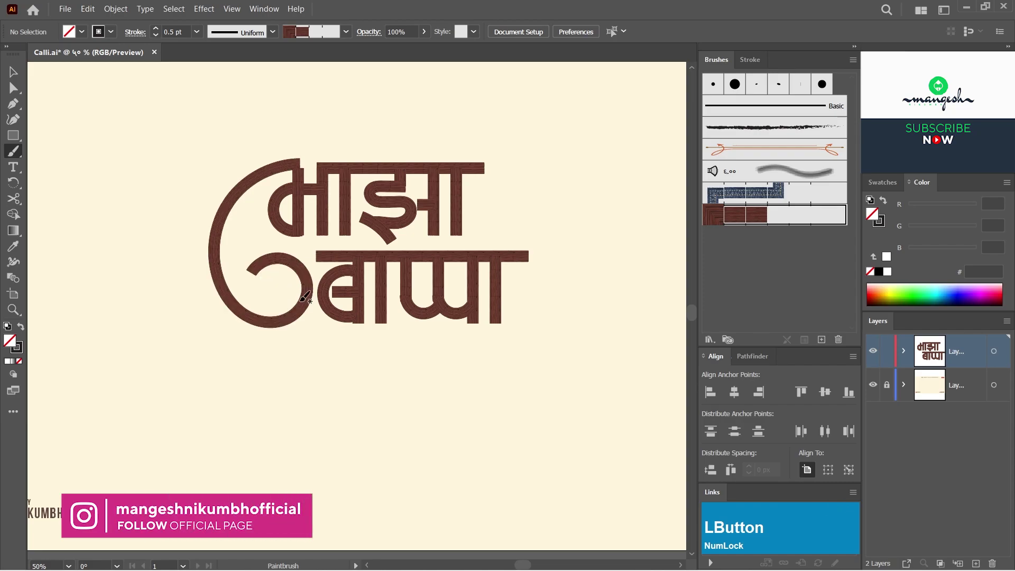
pyautogui.press('space')
pyautogui.doubleClick(320, 277)
pyautogui.press('space')
pyautogui.press('v')
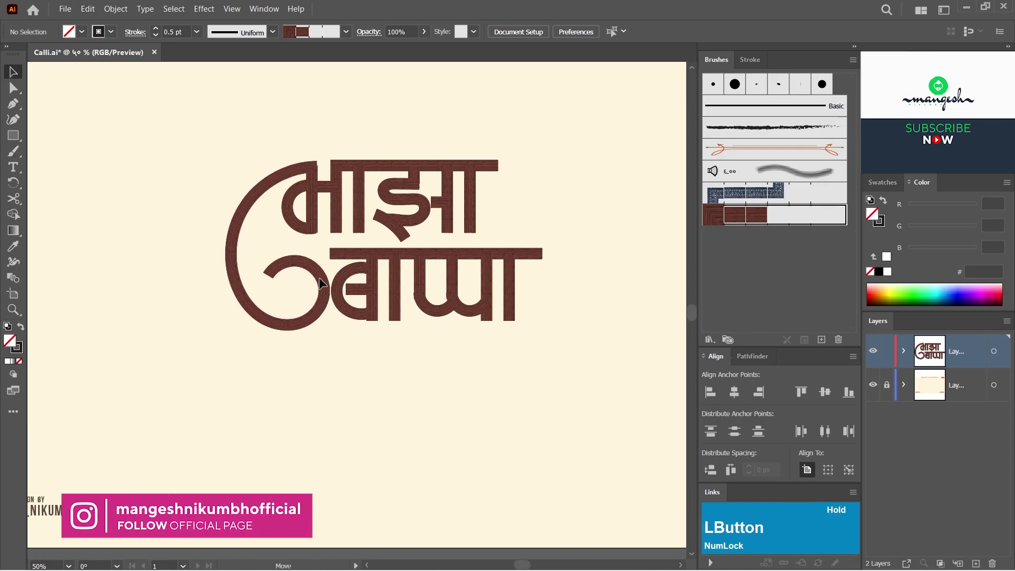
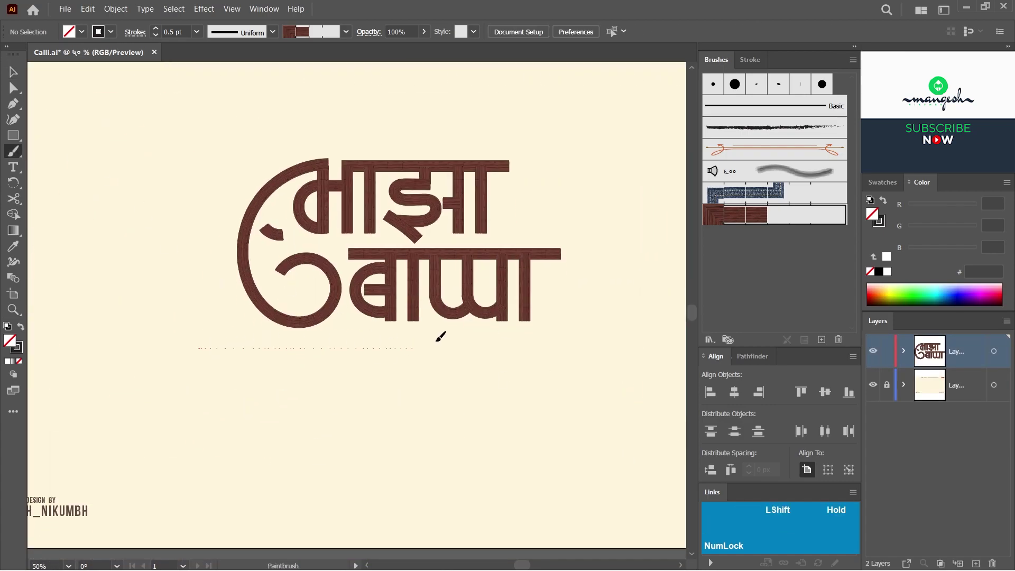
# Brush the base bar and start गणराया's first stem, refining its anchor points
pyautogui.press('b')
pyautogui.click(418, 352)
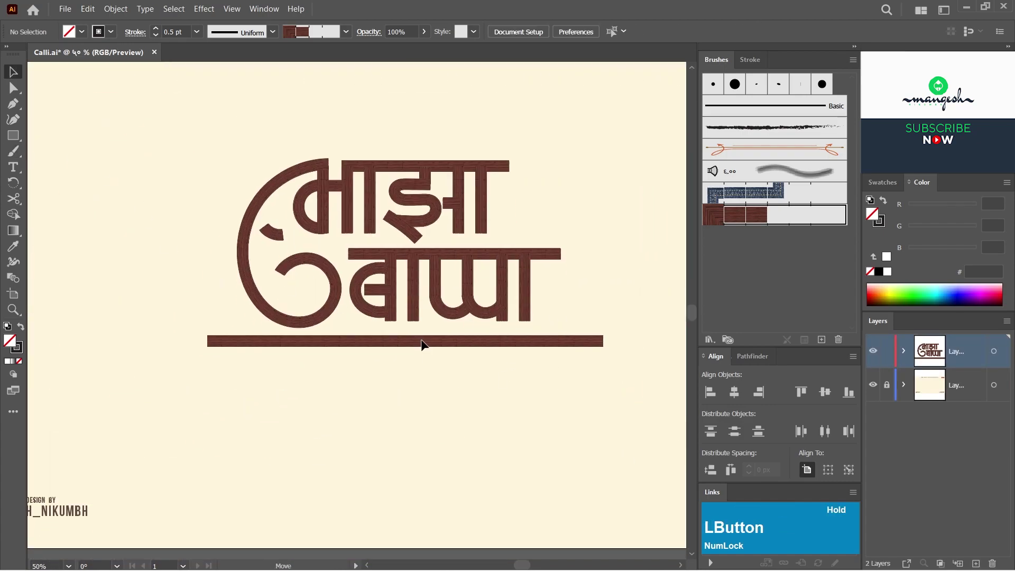
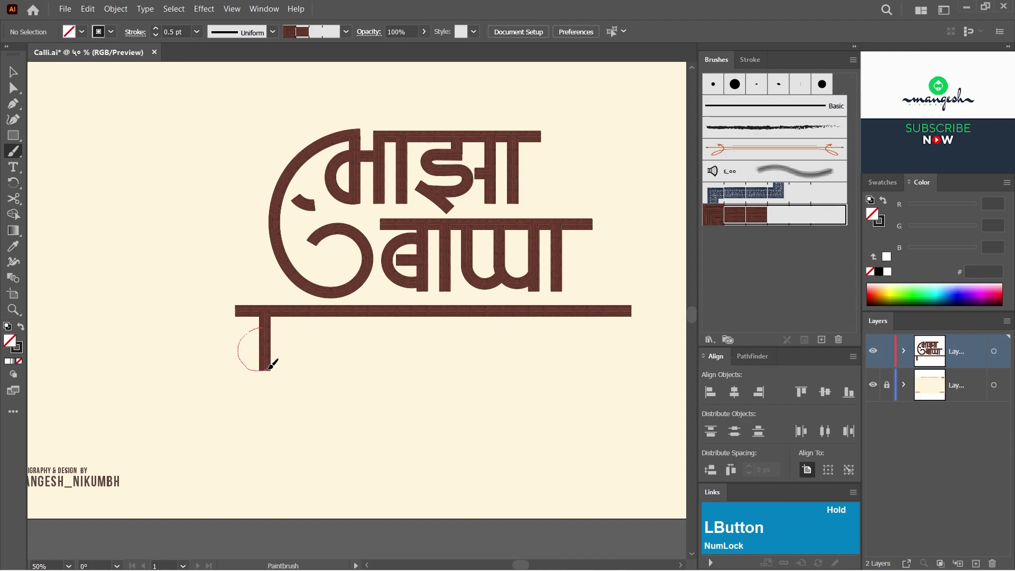
pyautogui.write('cva')
pyautogui.click(285, 350)
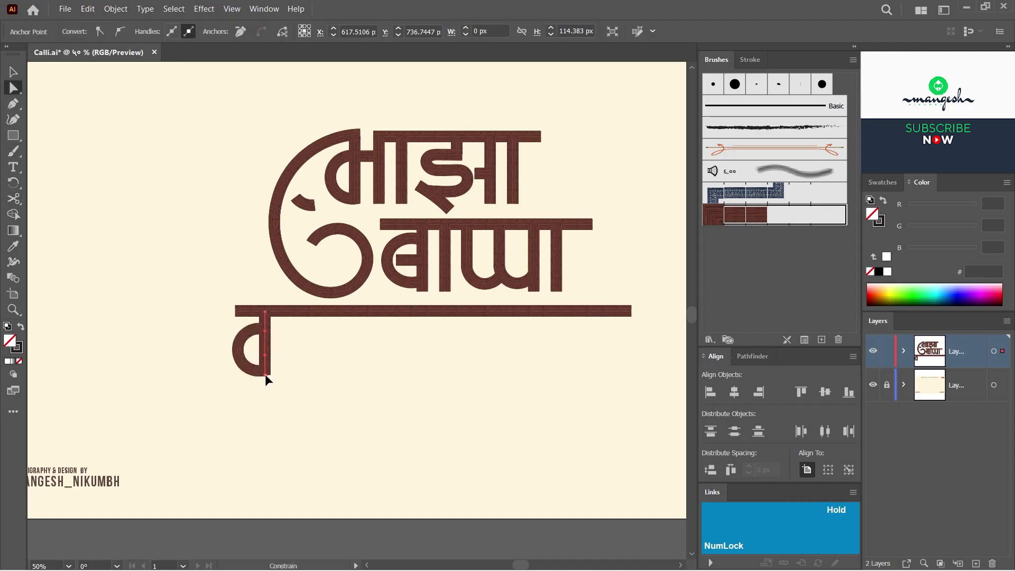
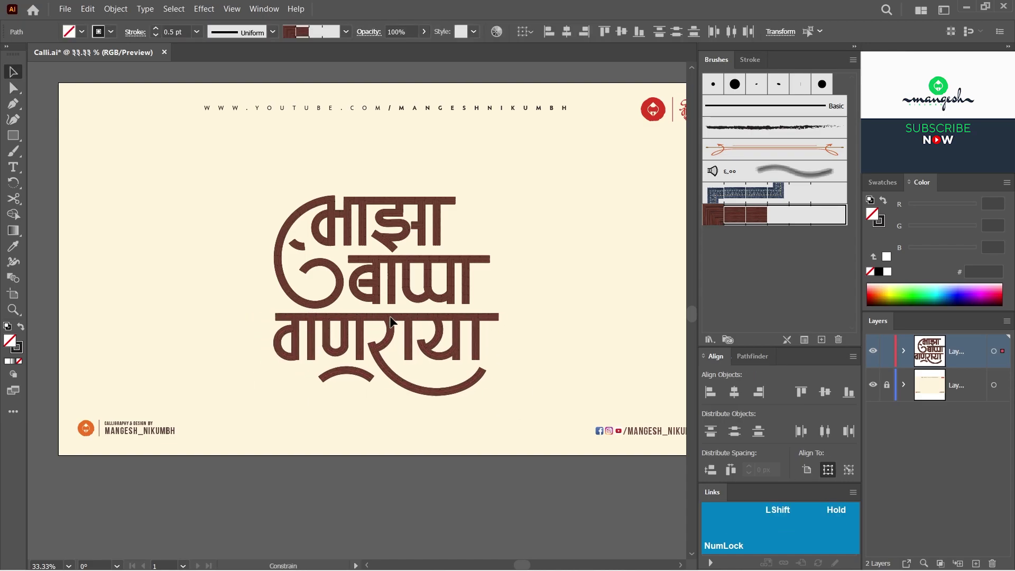
# Select all the lettering and reposition it, leaving room for tall vertical bars at left
pyautogui.click(494, 304)
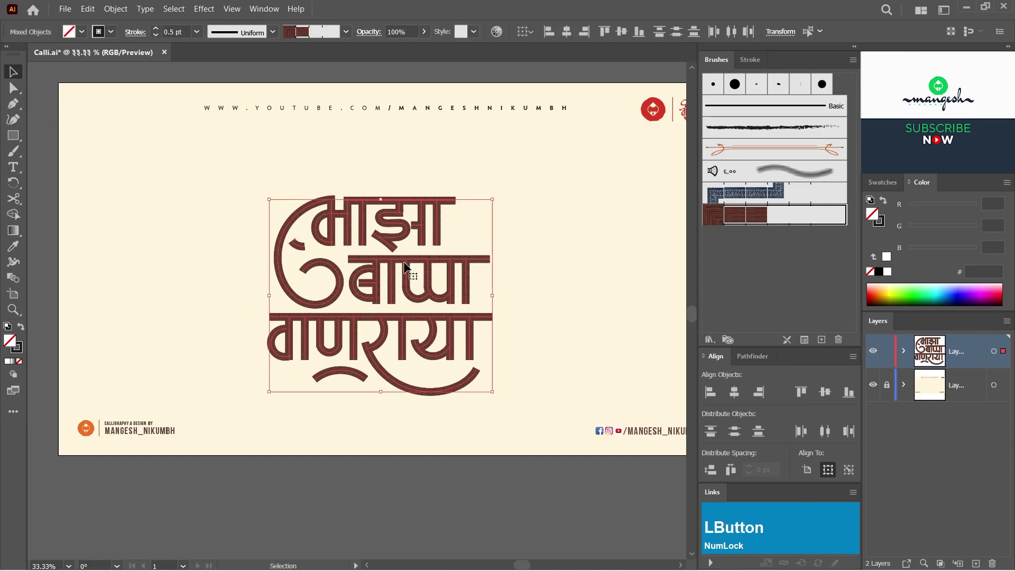
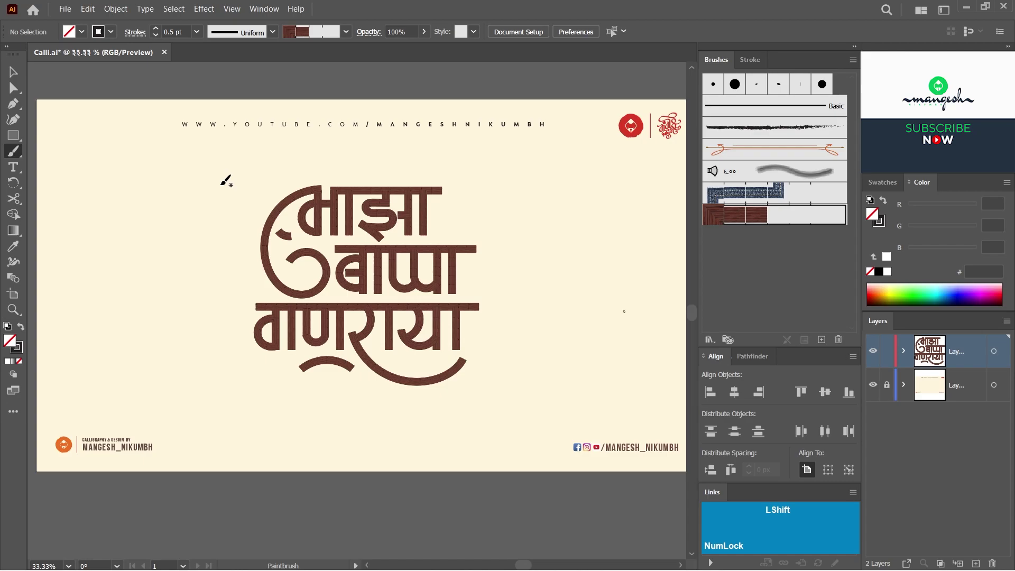
pyautogui.press('v')
# Select the pair of tall vertical brown bars left of the lettering
pyautogui.click(211, 244)
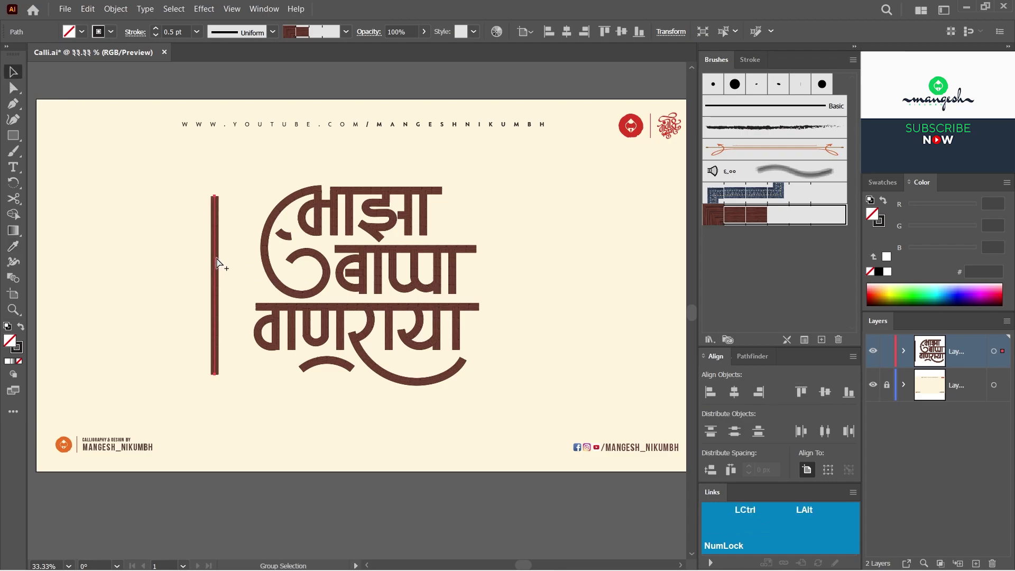
pyautogui.click(173, 241)
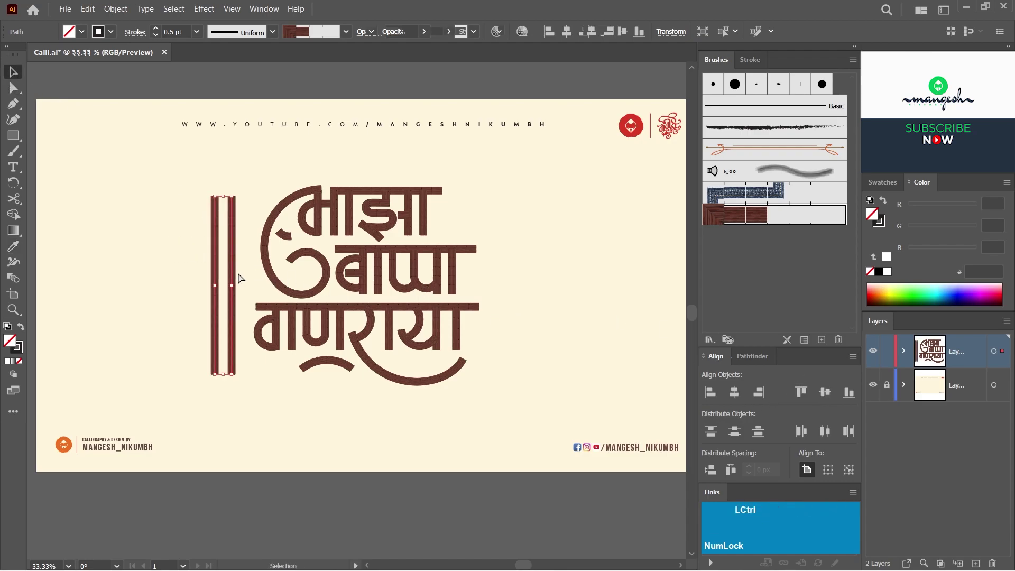
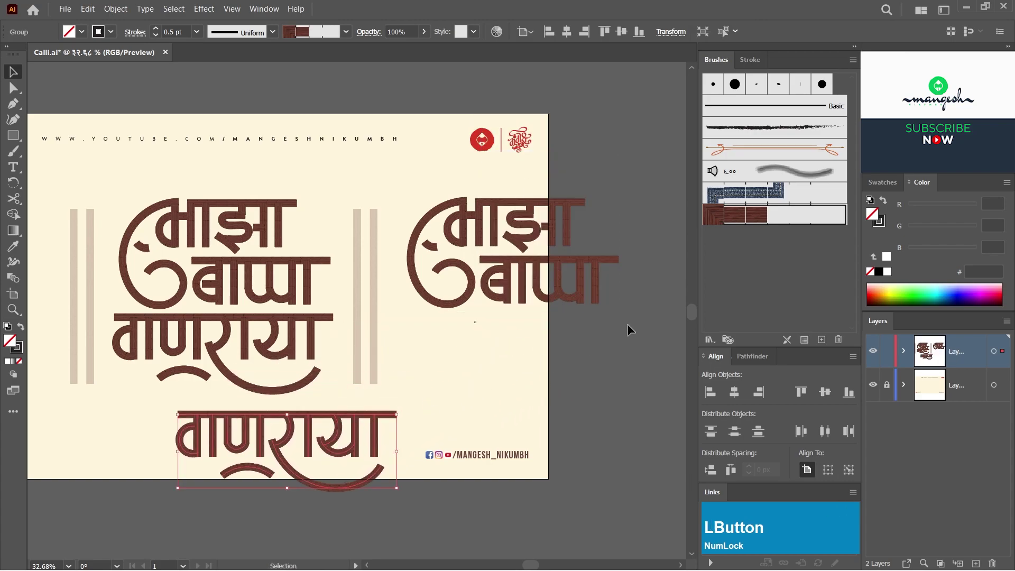
# Fade the right माझा बाप्पा copy and the lower गणराया copy to 20% opacity
pyautogui.rightClick(498, 236)
pyautogui.click(536, 336)
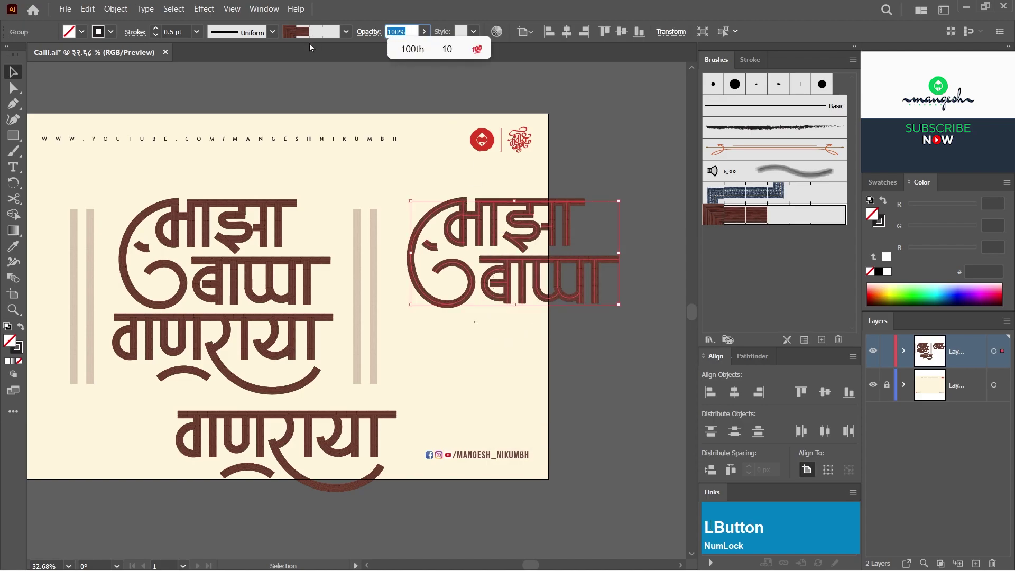
pyautogui.press('KP_2')
pyautogui.press('KP_0')
pyautogui.press('KP_Enter')
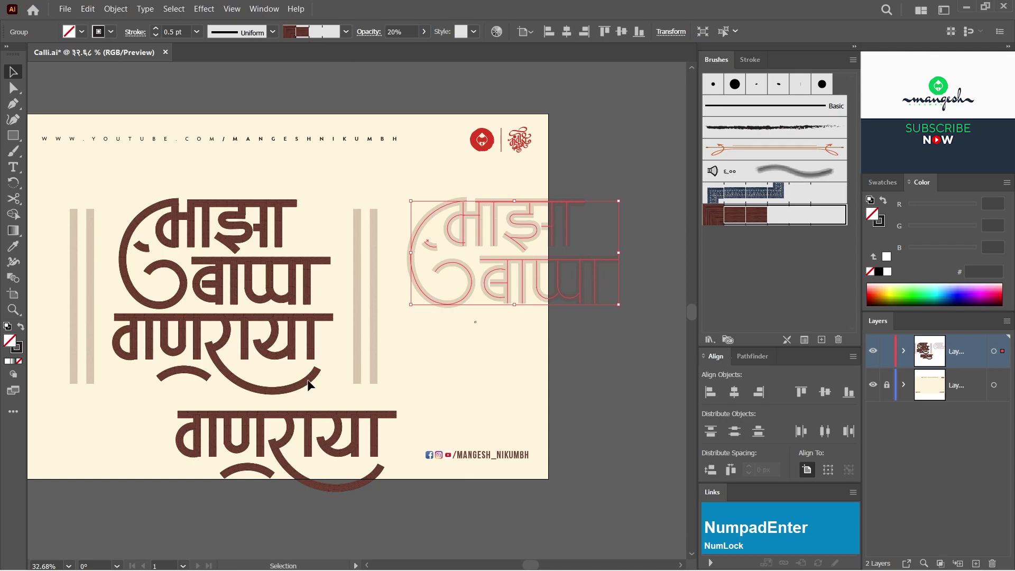
pyautogui.click(295, 426)
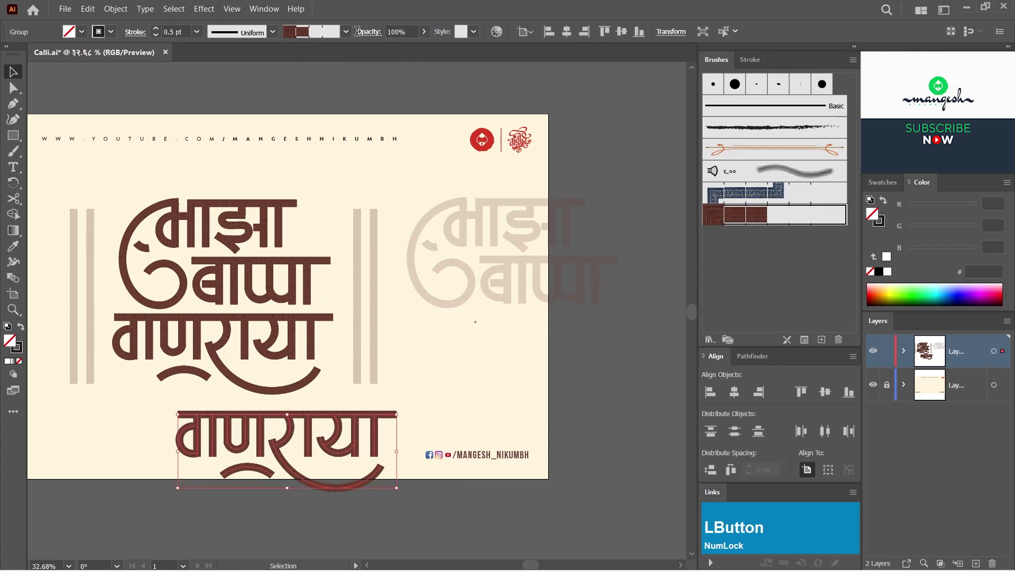
pyautogui.press('KP_2')
pyautogui.press('KP_0')
pyautogui.press('KP_Enter')
# Enlarge the faded copies over the poster edges and delete stray leftover pieces
pyautogui.click(448, 186)
pyautogui.press('space')
pyautogui.click(351, 268)
pyautogui.press('space')
pyautogui.click(591, 294)
pyautogui.click(263, 218)
pyautogui.press('Delete')
pyautogui.click(297, 231)
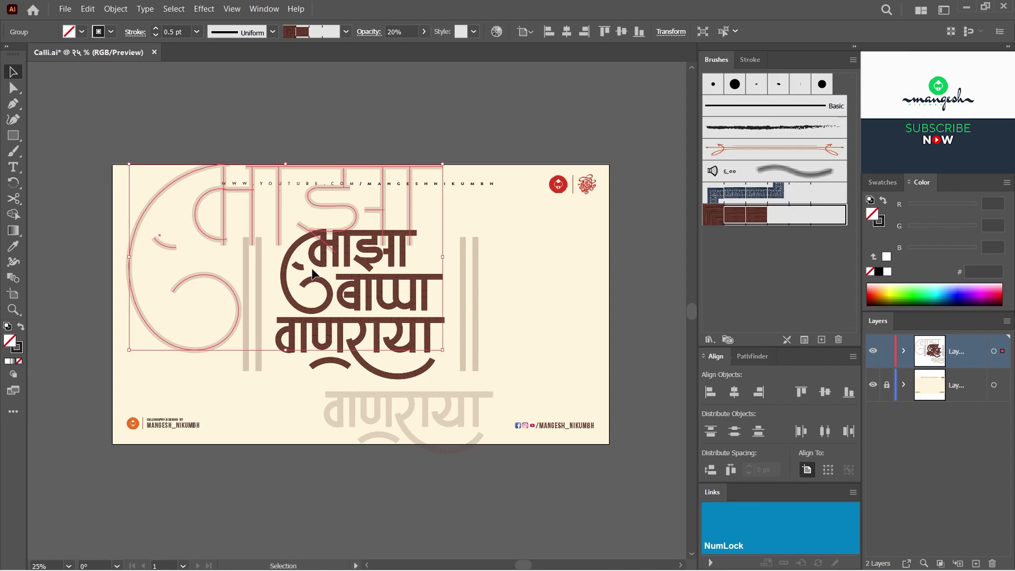
pyautogui.click(161, 32)
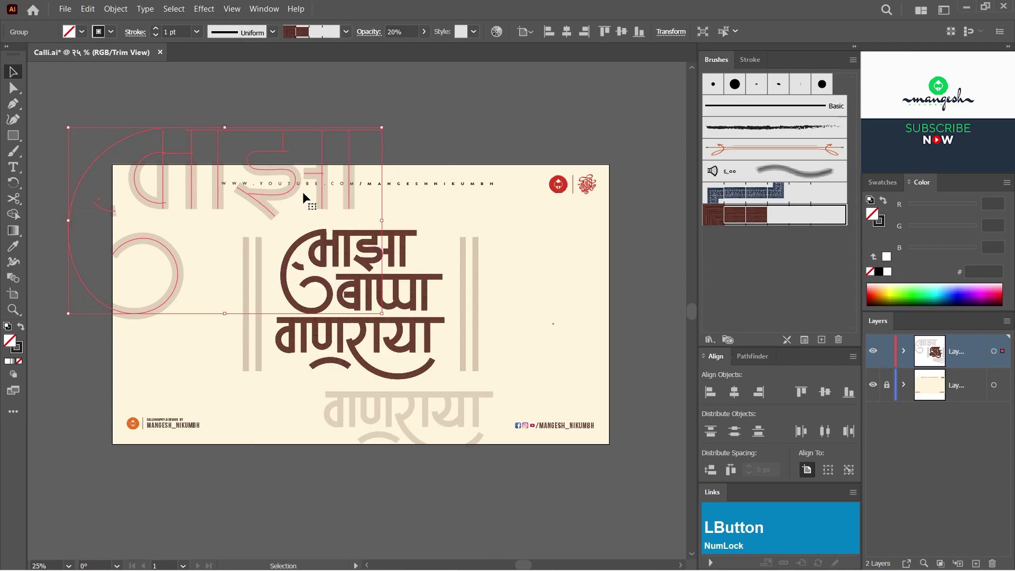
pyautogui.press('Delete')
pyautogui.click(471, 233)
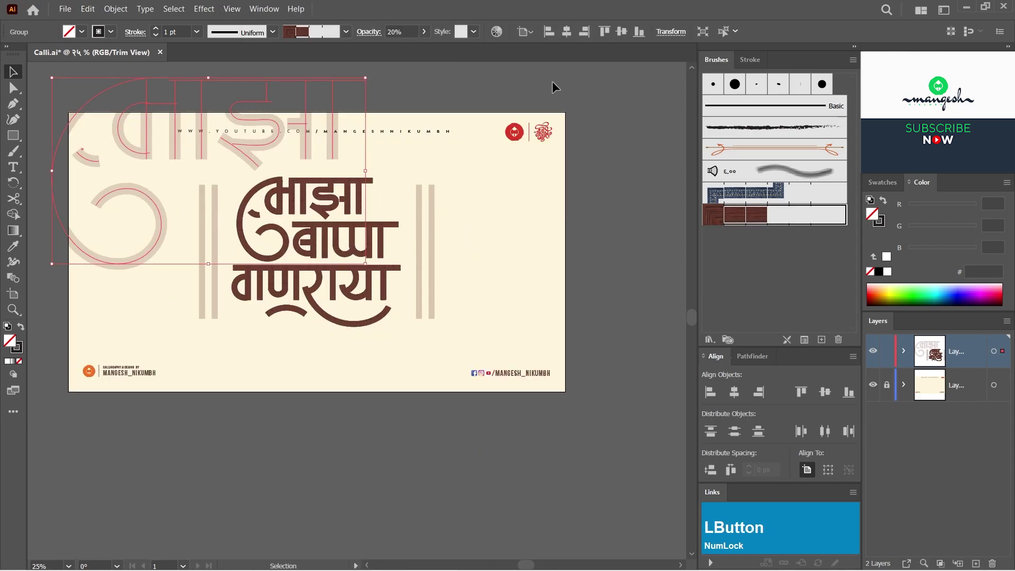